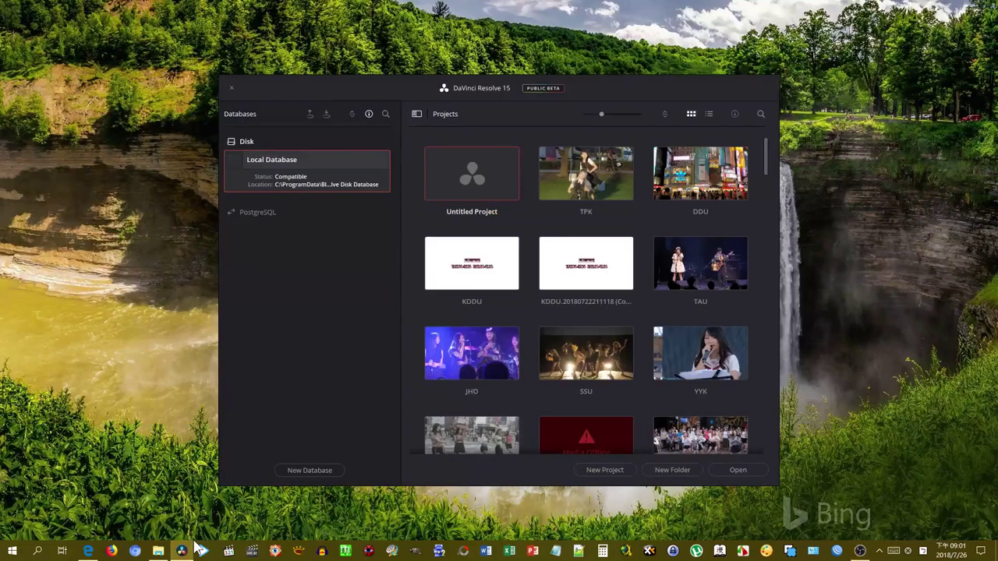
Load the TPK project from the Project Manager onto the Edit page
click(601, 176)
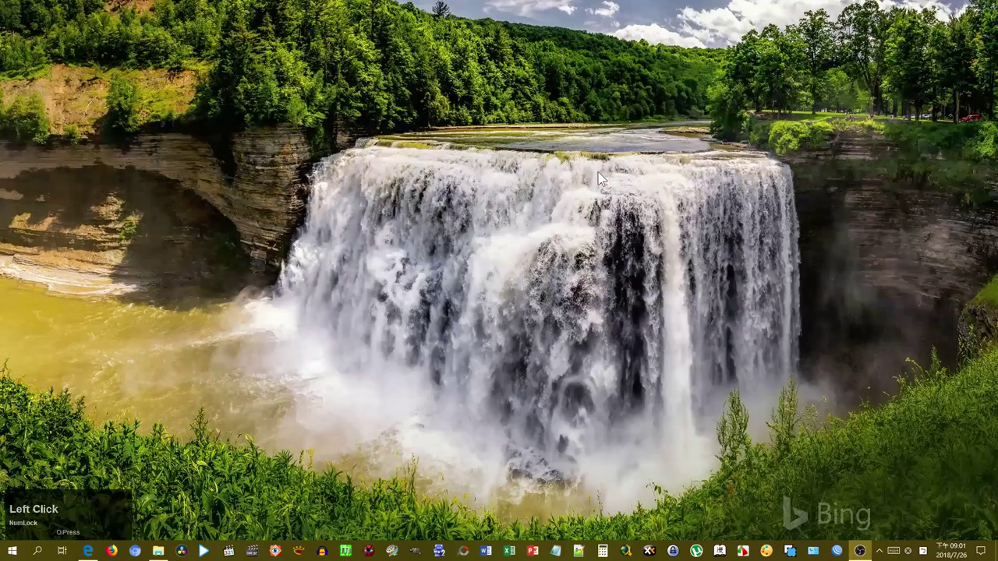
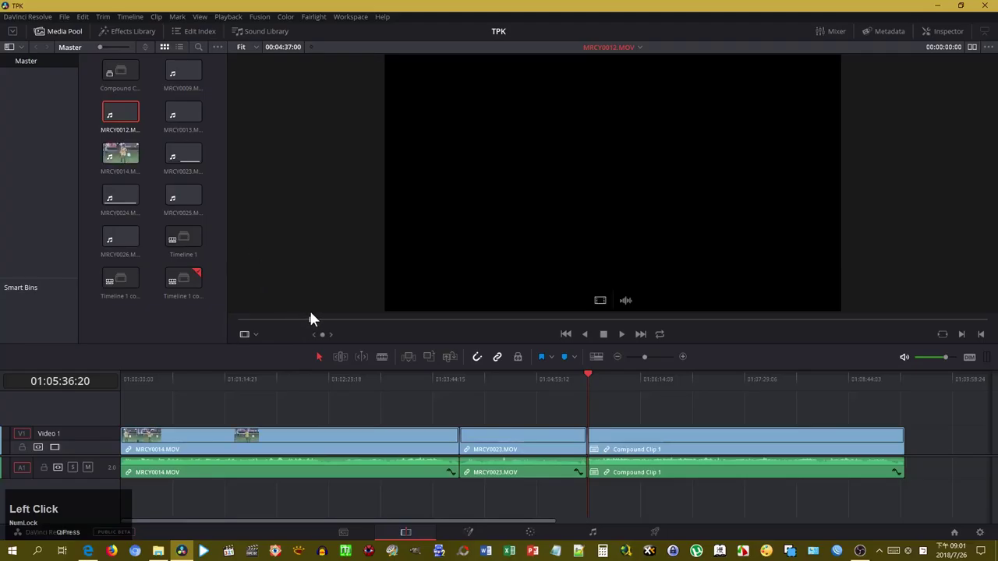
Play MRCY0012 in the source viewer and scrub back near its start
key(space)
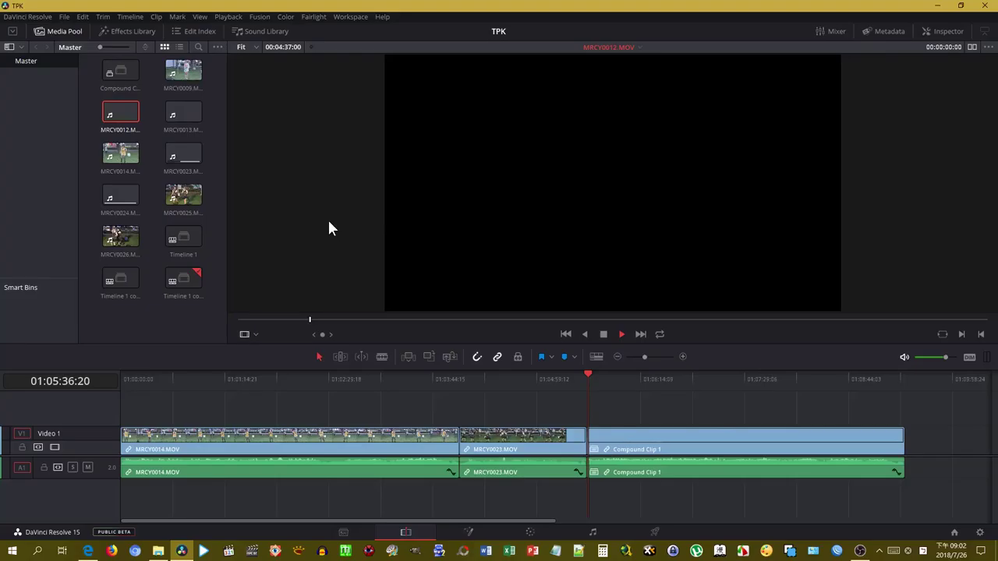
key(space)
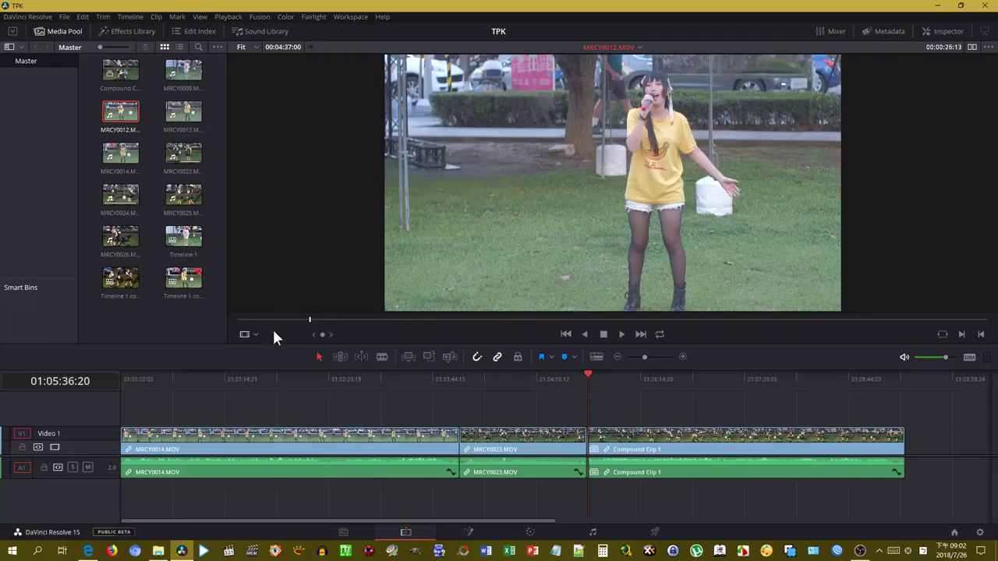
click(279, 323)
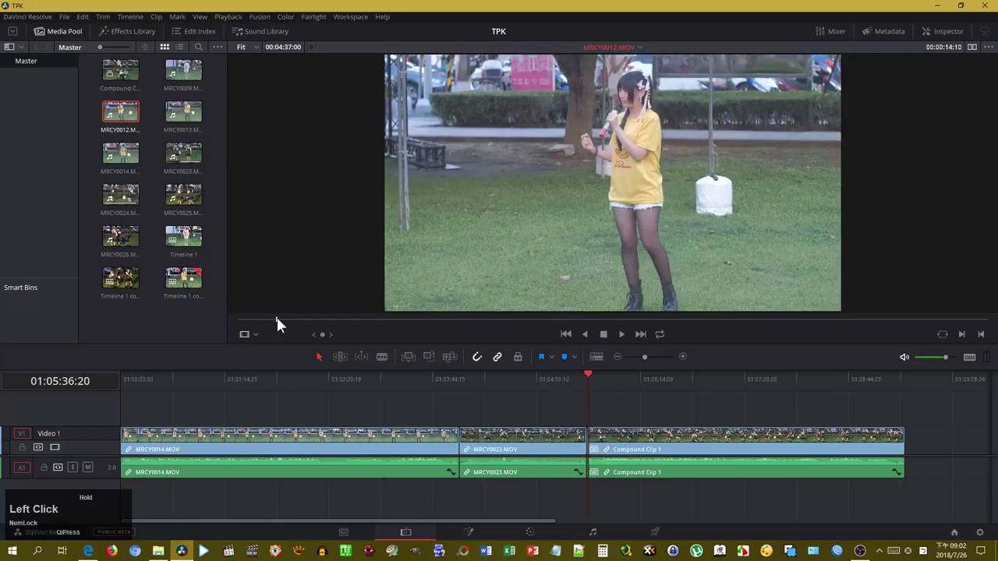
key(Left)
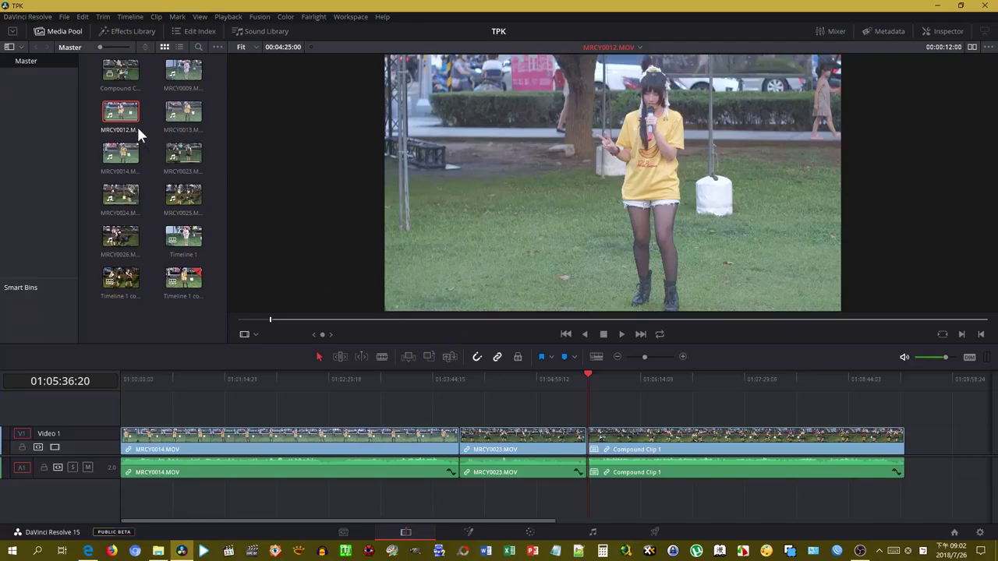
Append MRCY0012 after Compound Clip 1 and mark an in point on the next source clip
right_click(119, 113)
click(162, 164)
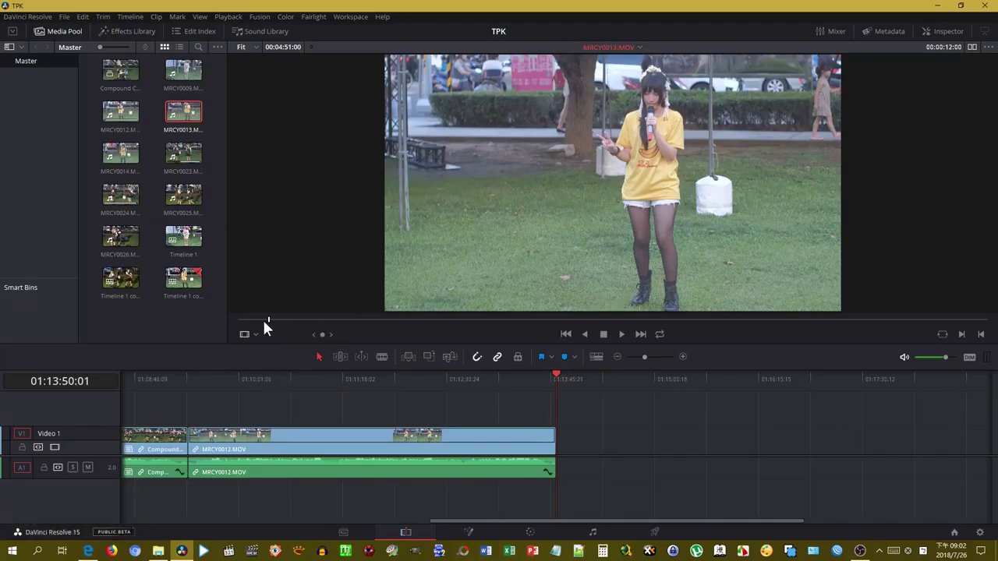
click(268, 328)
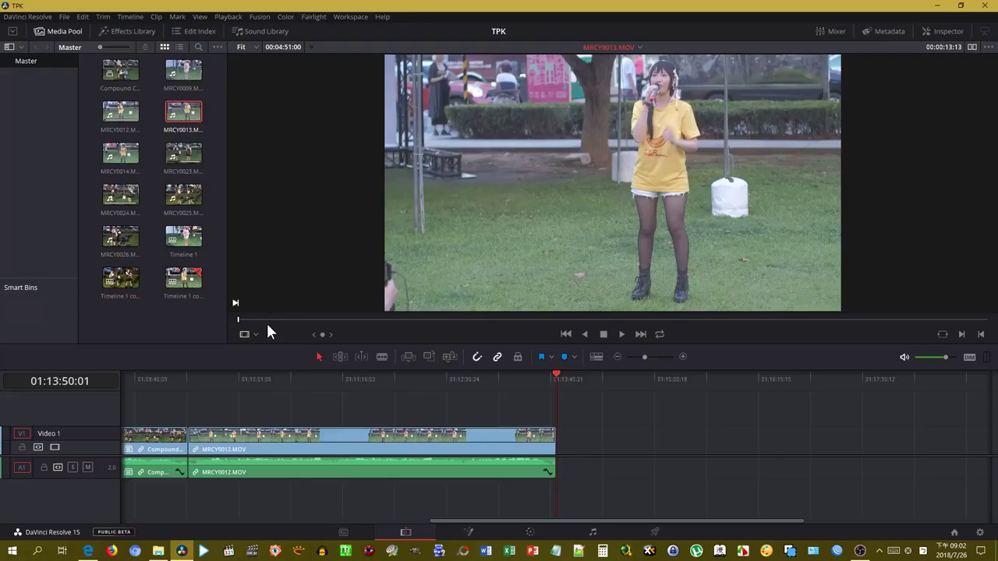
click(246, 327)
key(Left)
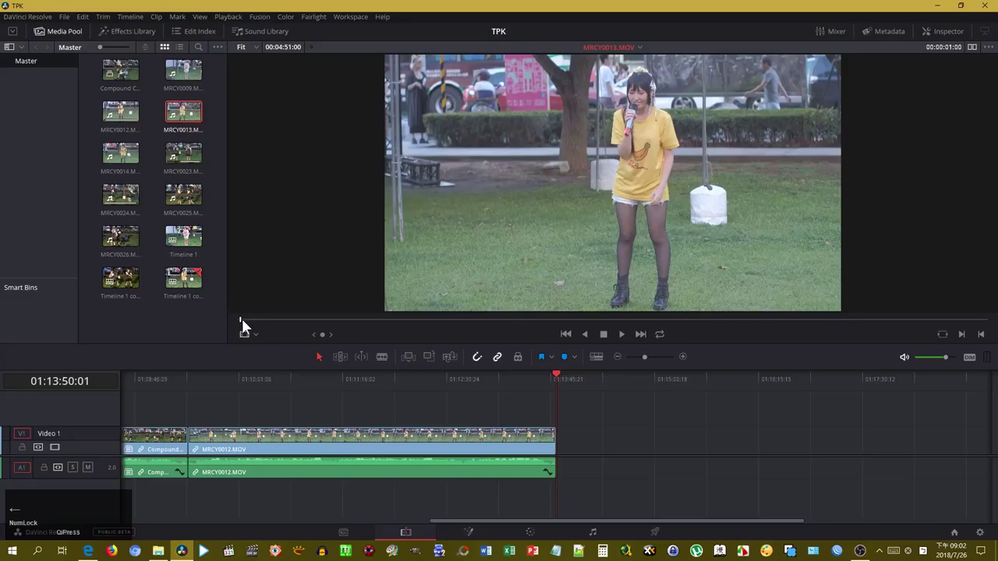
key(i)
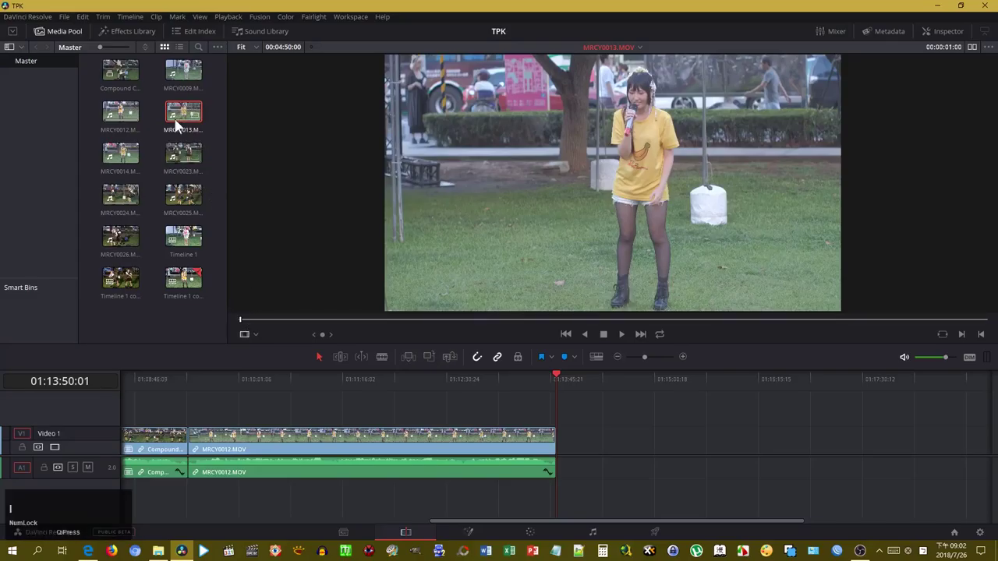
Append MRCY0013 as the fifth clip and fit the whole timeline into view
right_click(180, 120)
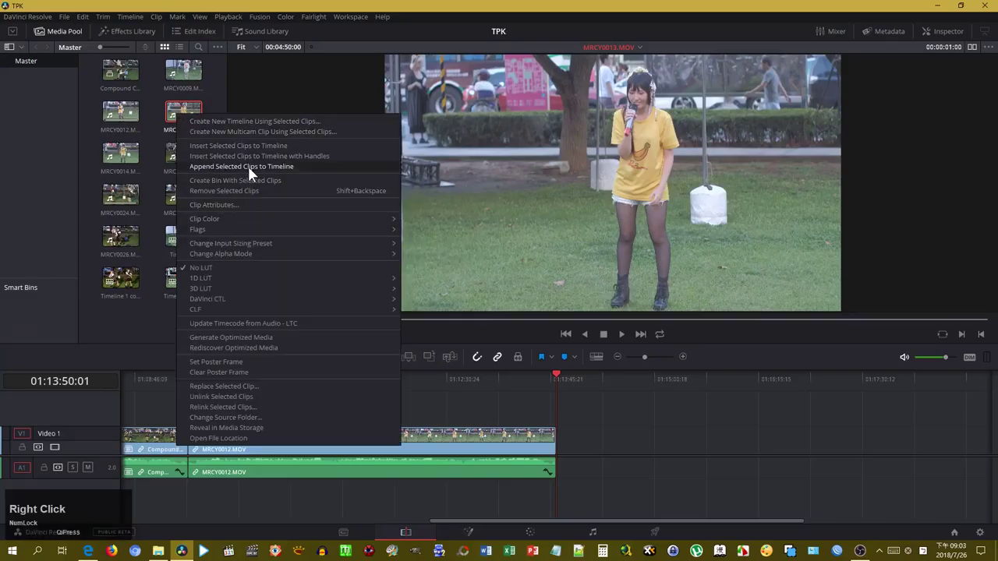
click(252, 173)
key(shift+z)
click(531, 385)
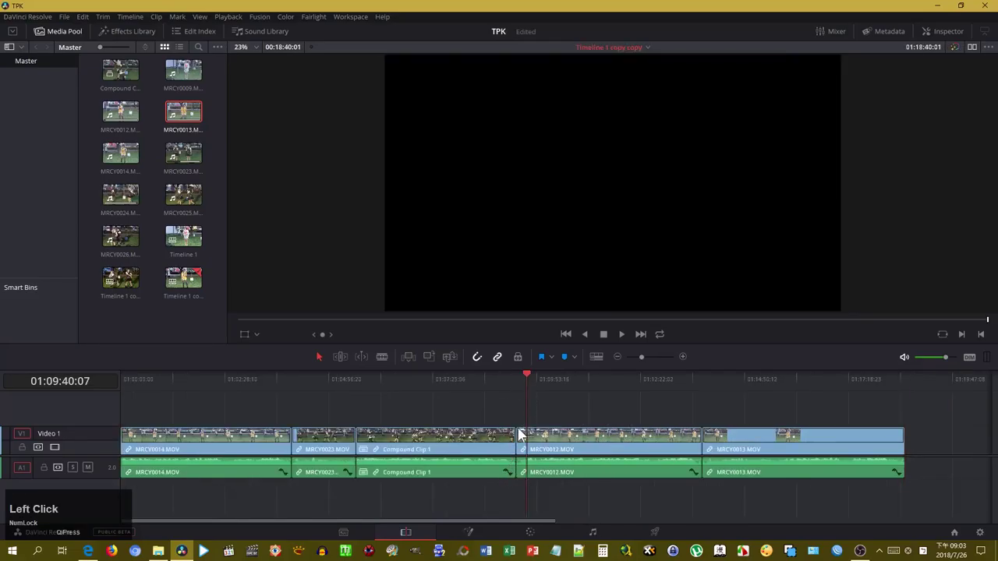
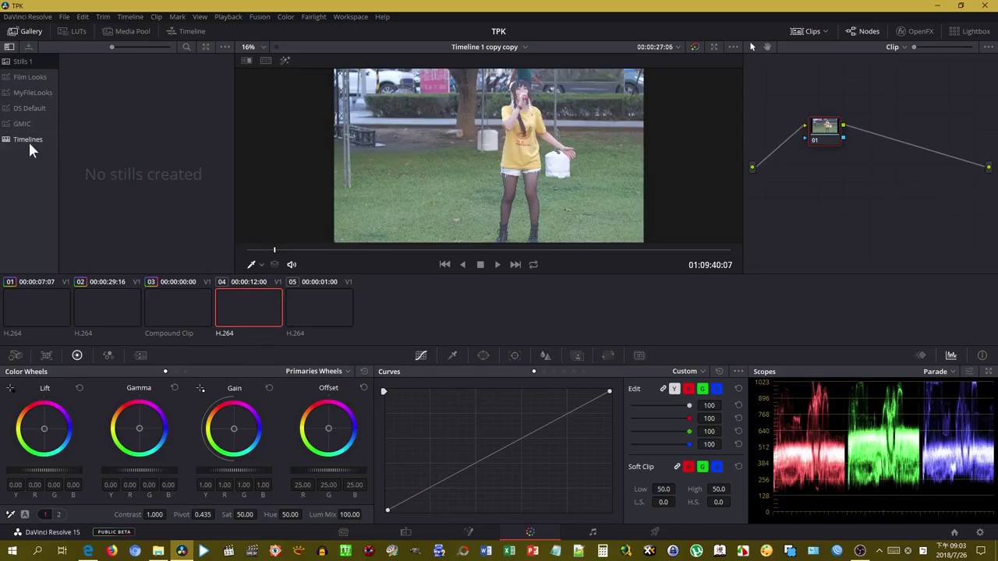
Apply the Timeline 1 gallery still's grade to clips 04 and 05 together
click(33, 149)
click(325, 318)
middle_click(37, 319)
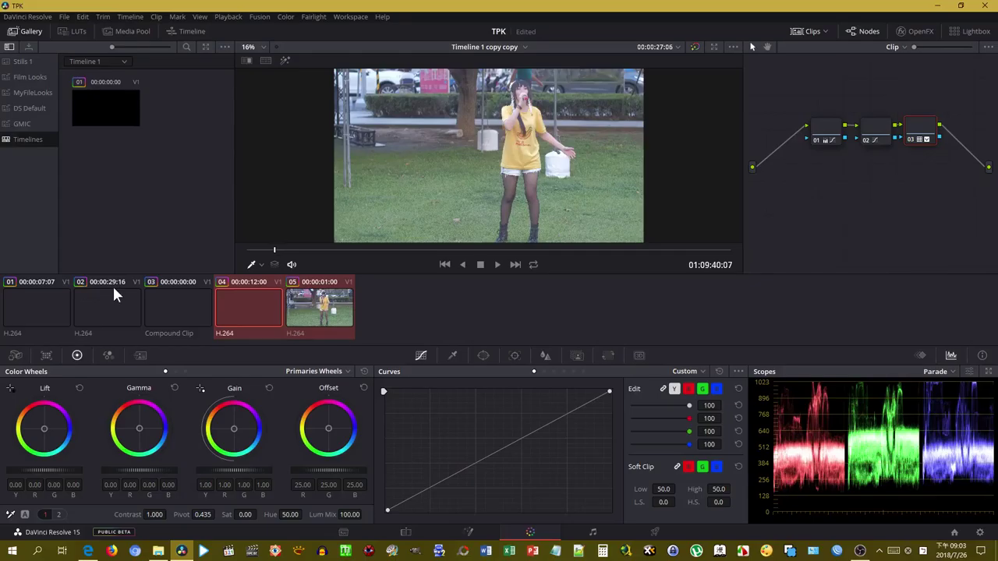
Review the copied three-node grade and leave only clip 05 selected
click(385, 296)
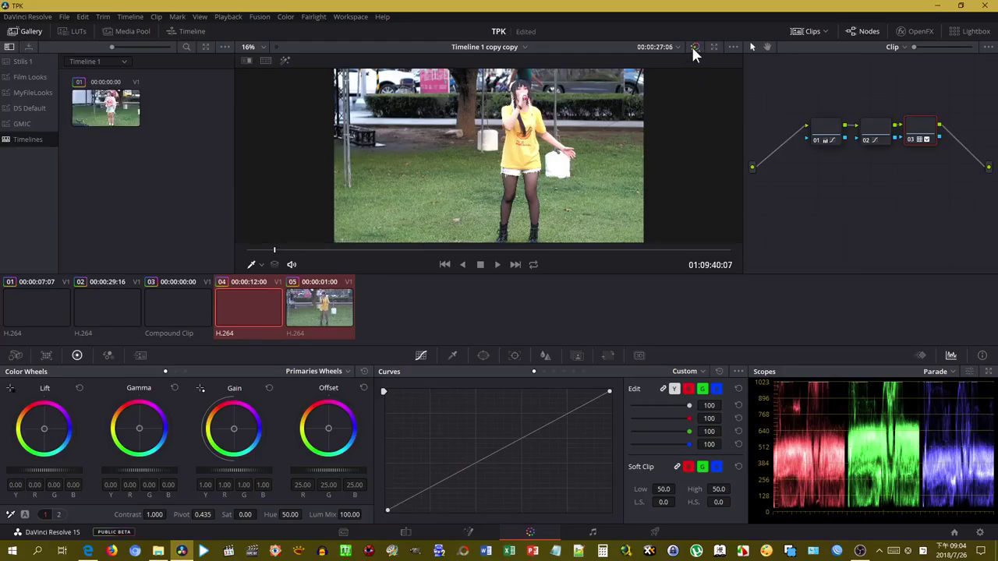
click(696, 53)
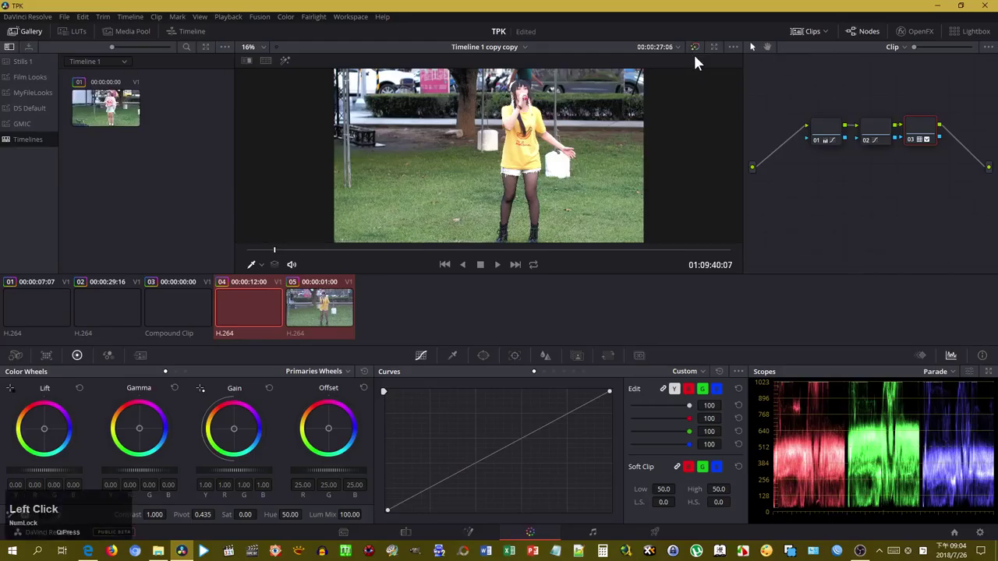
click(248, 316)
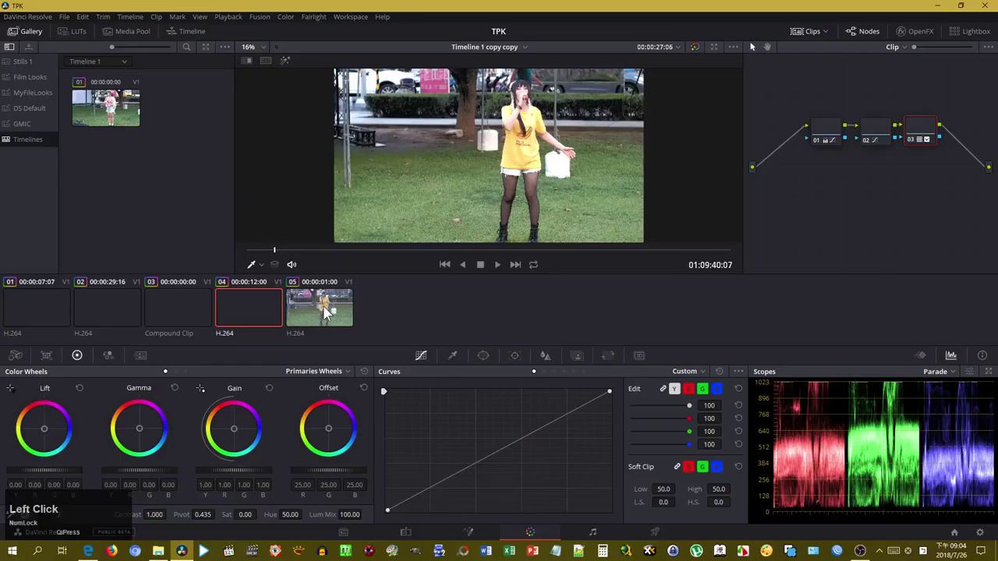
click(334, 311)
key(f)
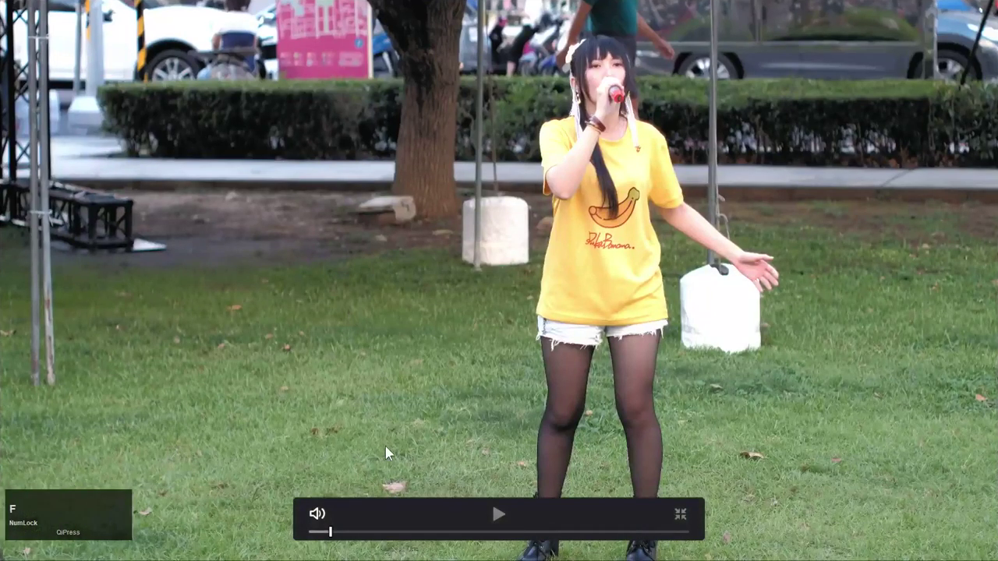
click(525, 534)
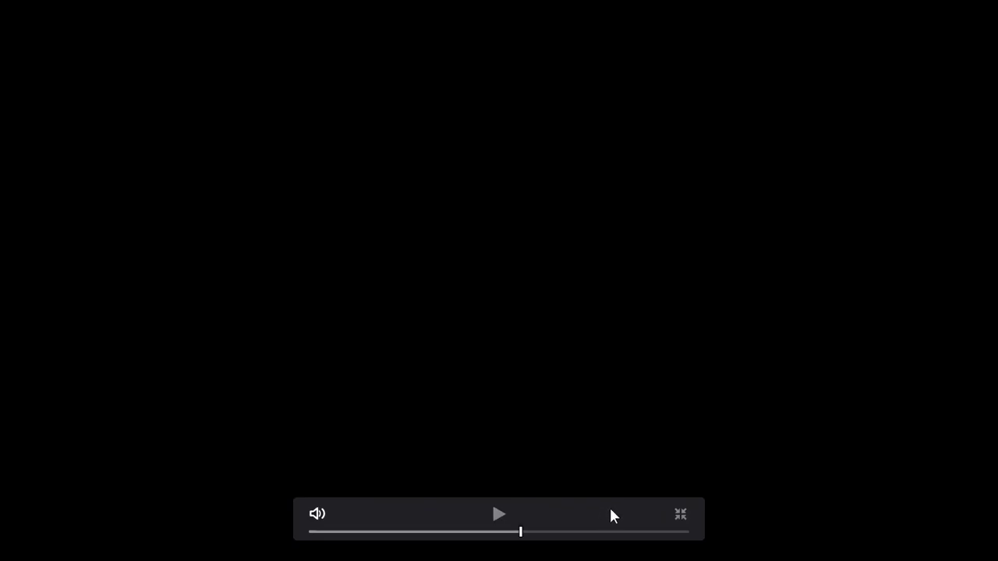
click(685, 525)
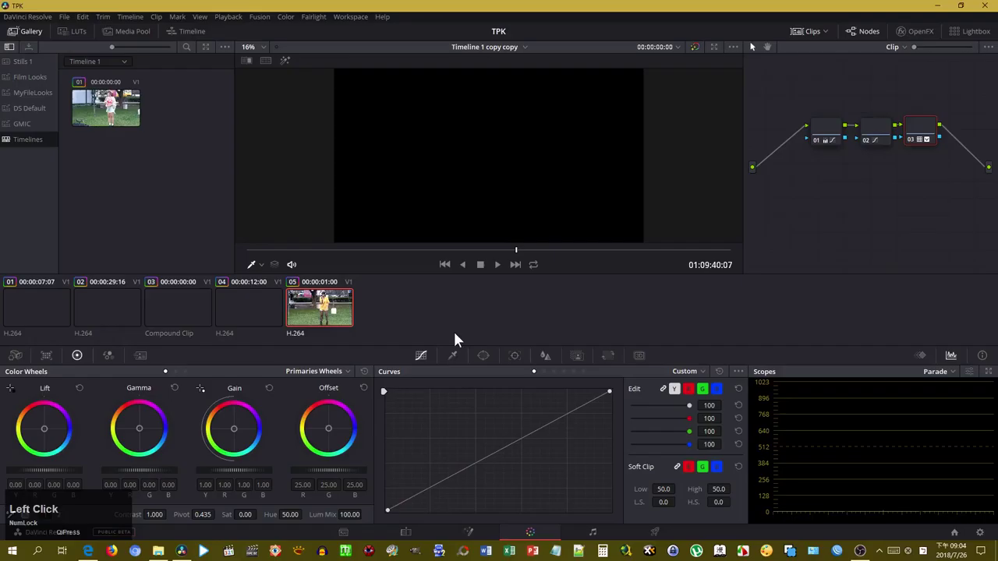
click(249, 309)
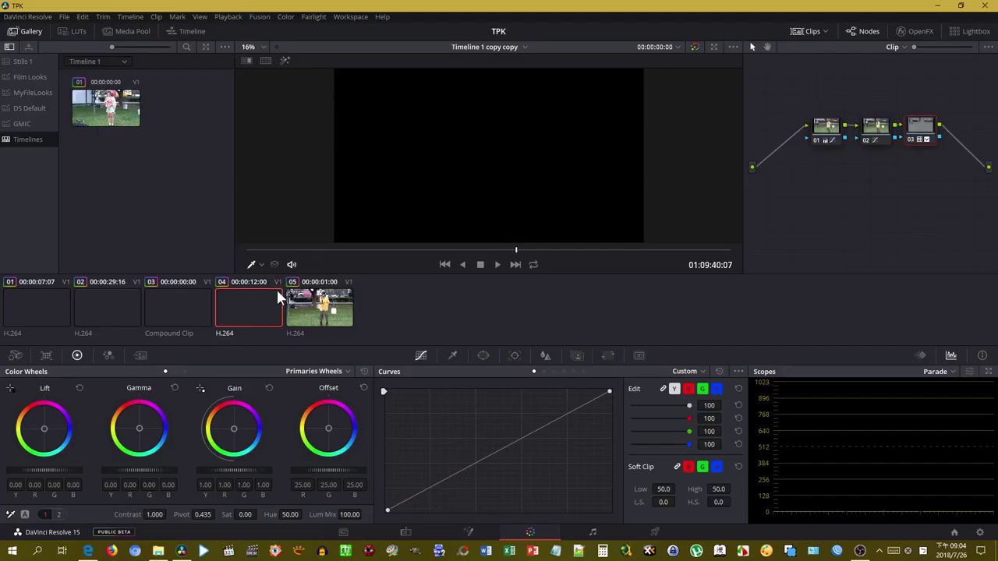
click(349, 255)
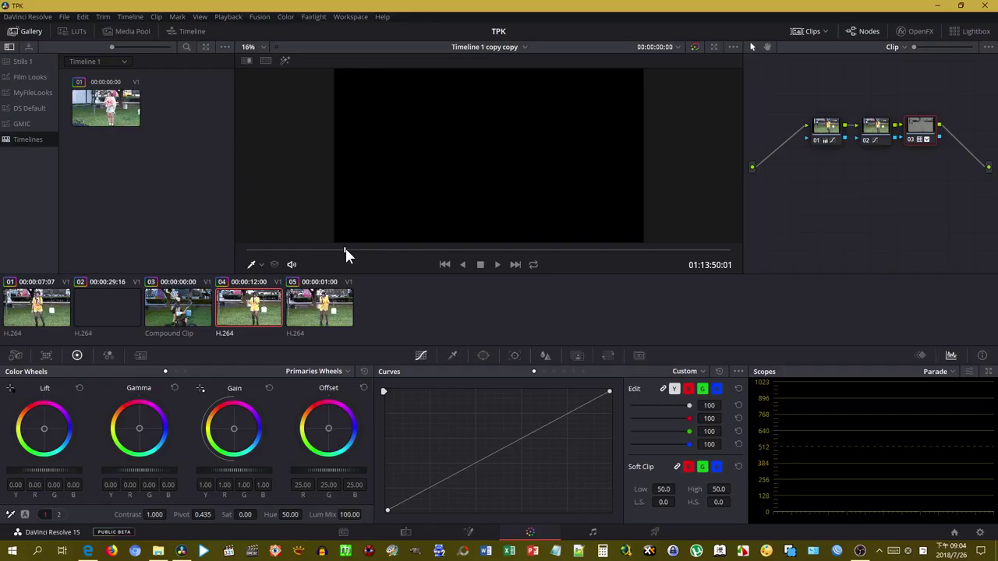
click(504, 270)
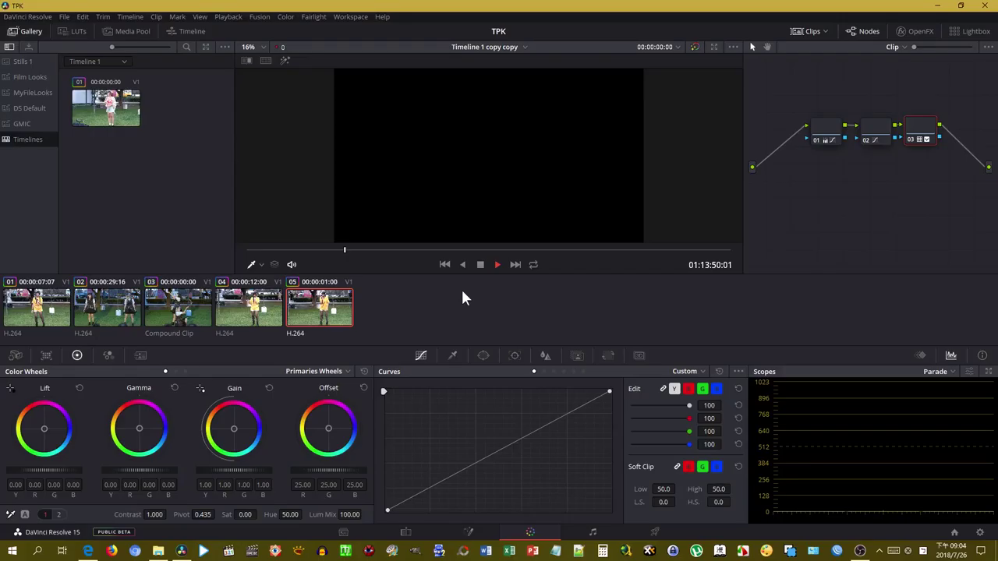
click(480, 269)
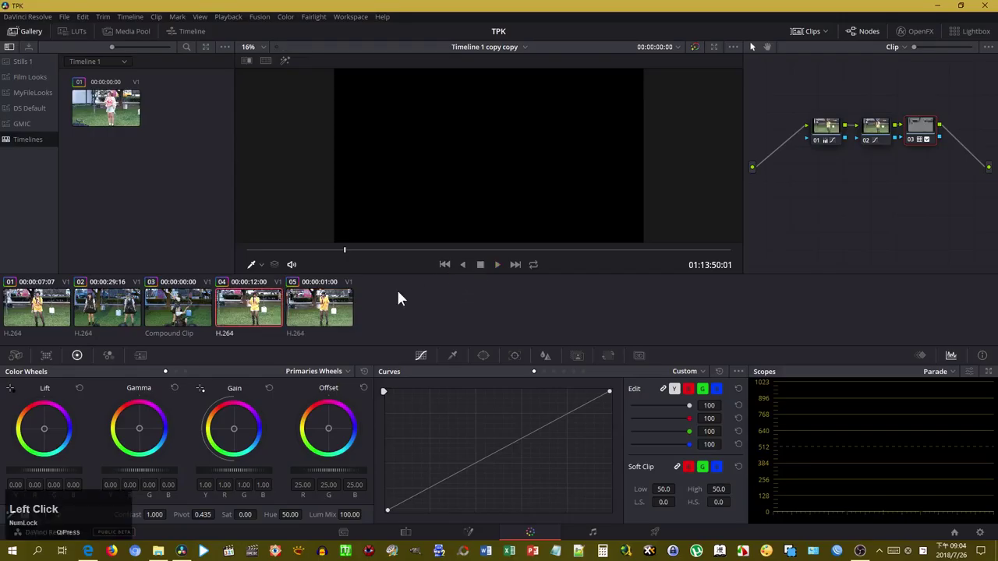
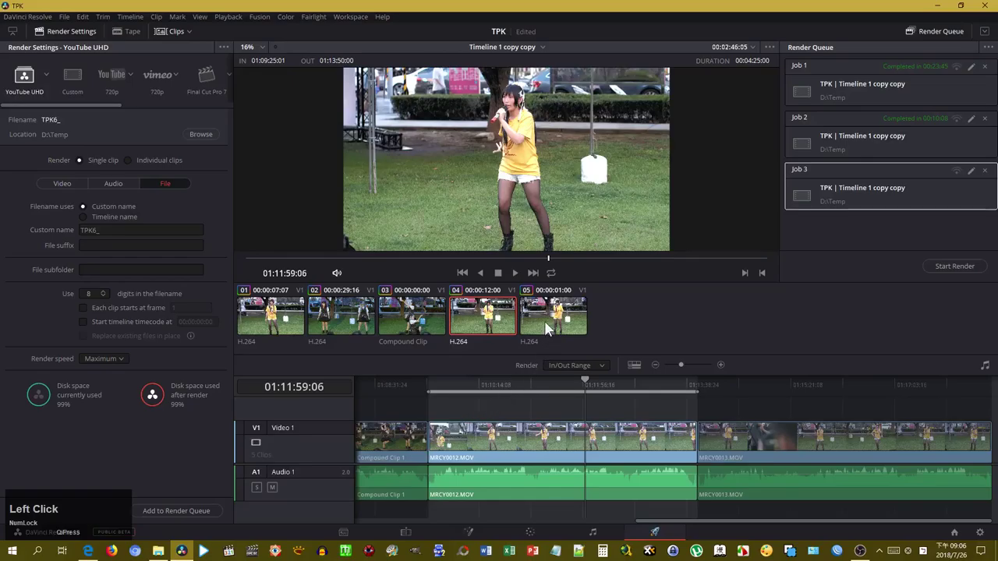
Queue clip 05's range as a fourth render job and start rendering TPK6 and TPK7
right_click(549, 327)
click(578, 358)
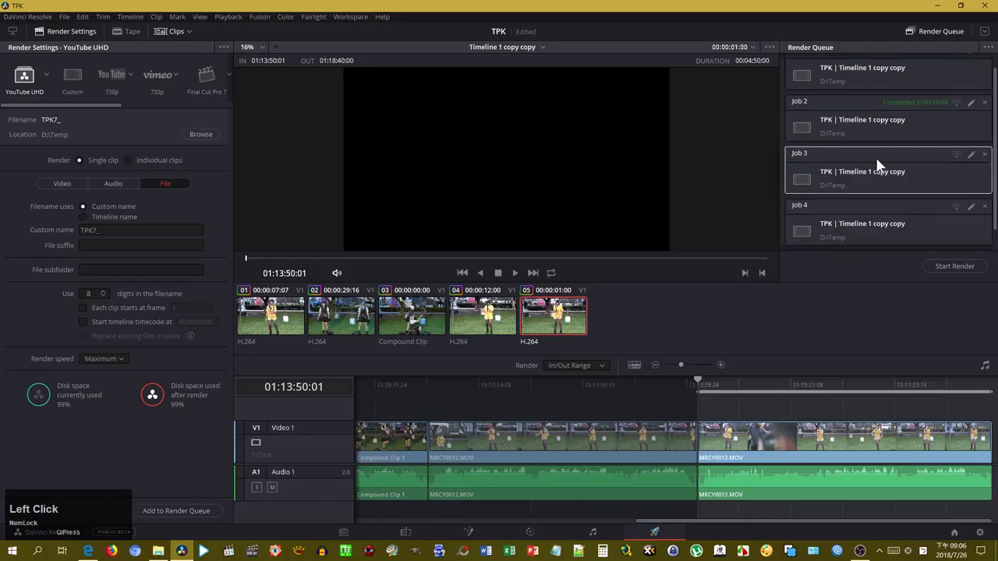
click(880, 222)
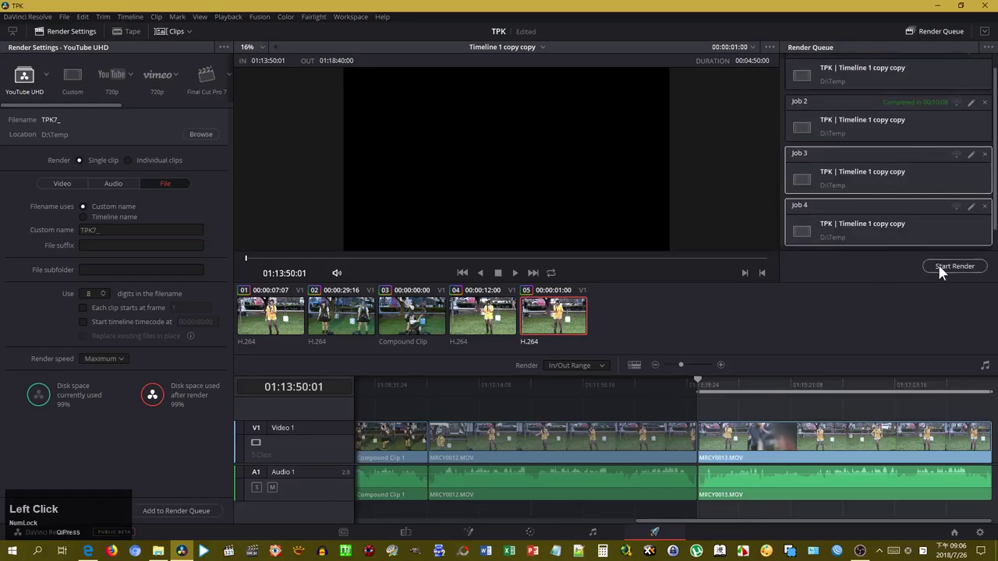